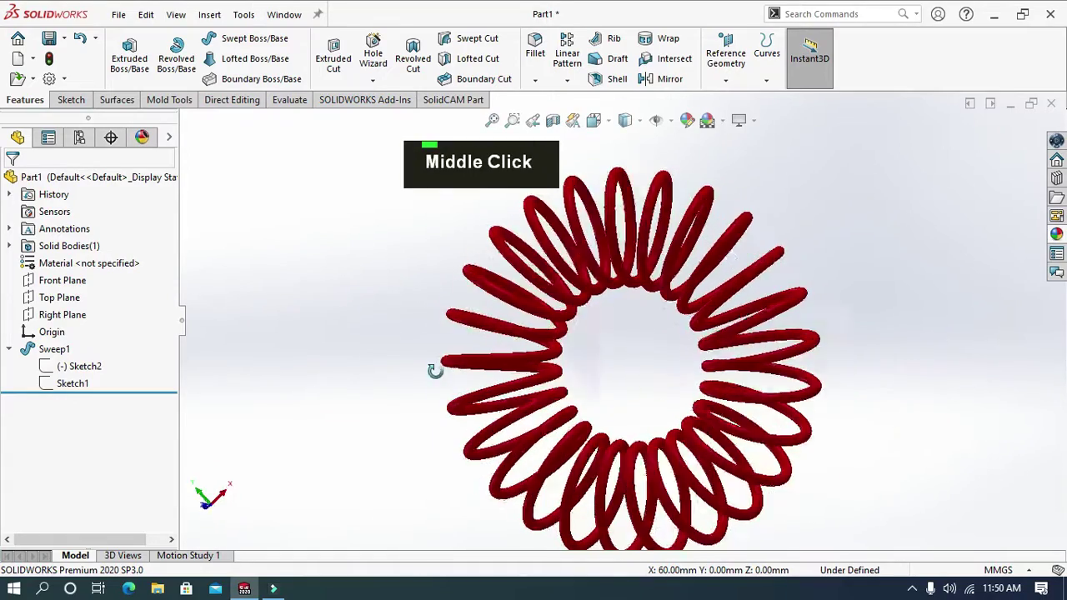
Rotate the finished red spring to inspect it before starting a blank part
{"action": "scroll", "scroll_direction": "down", "scroll_amount": 3}
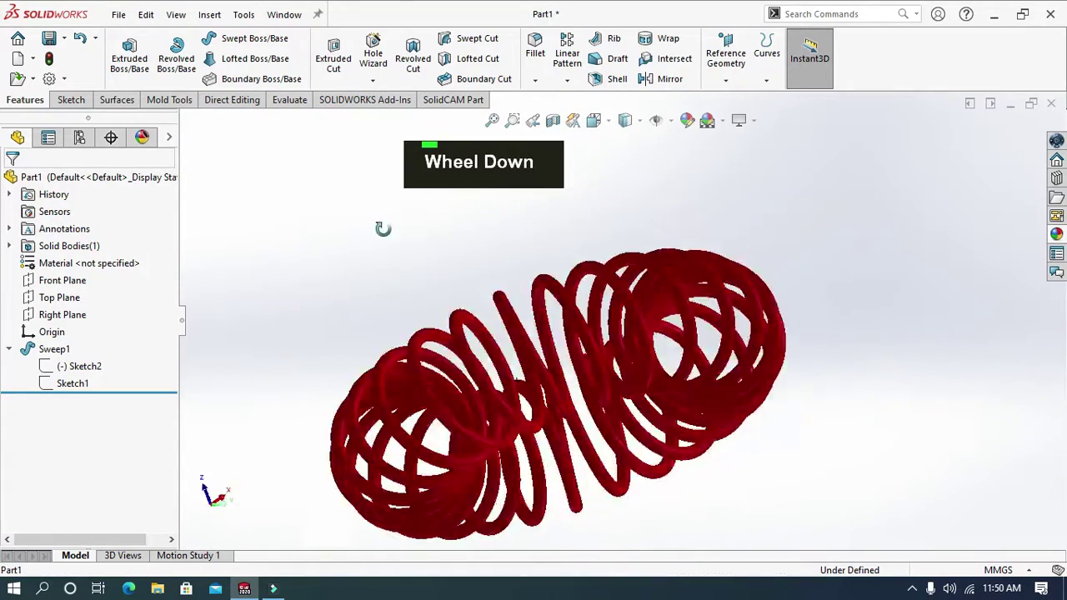
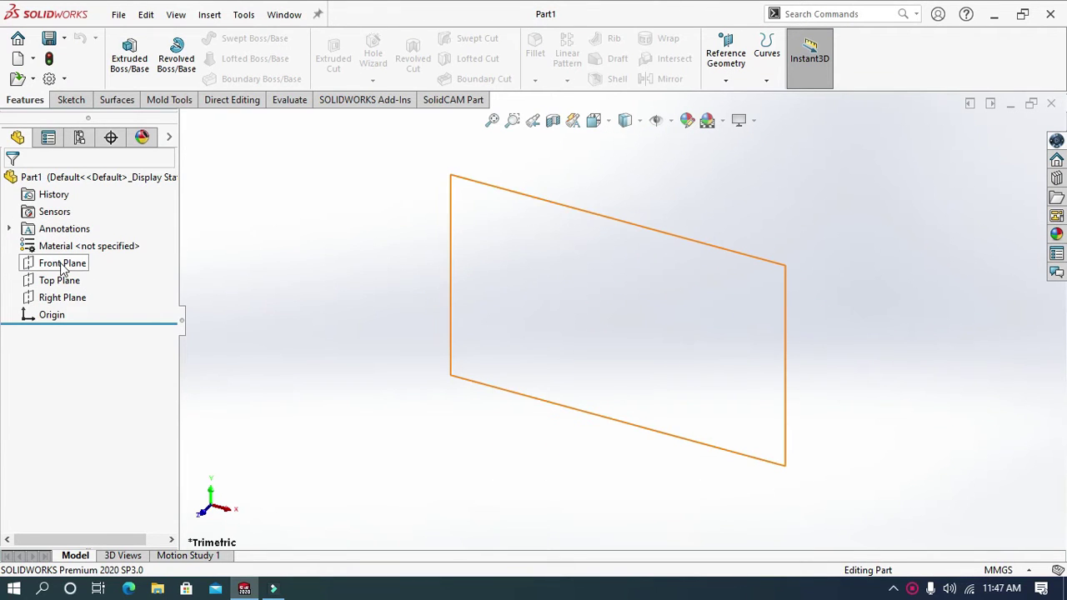
Sketch an origin-centred circle on the Front Plane and dimension it to 200 mm
{"action": "right_click", "coordinate": [64, 266]}
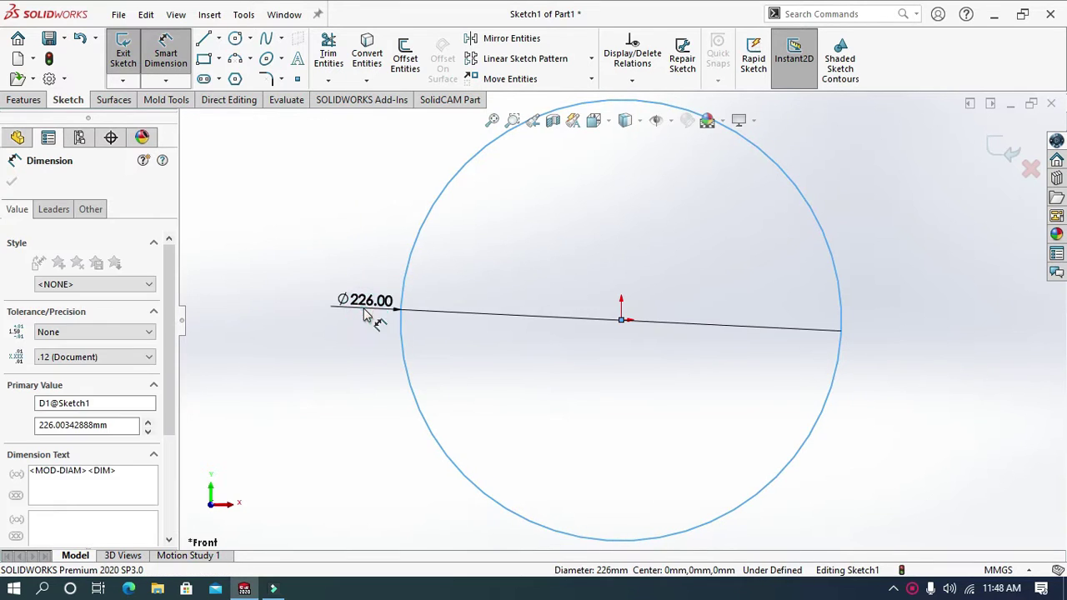
{"action": "type", "text": "200"}
{"action": "key", "text": "Return"}
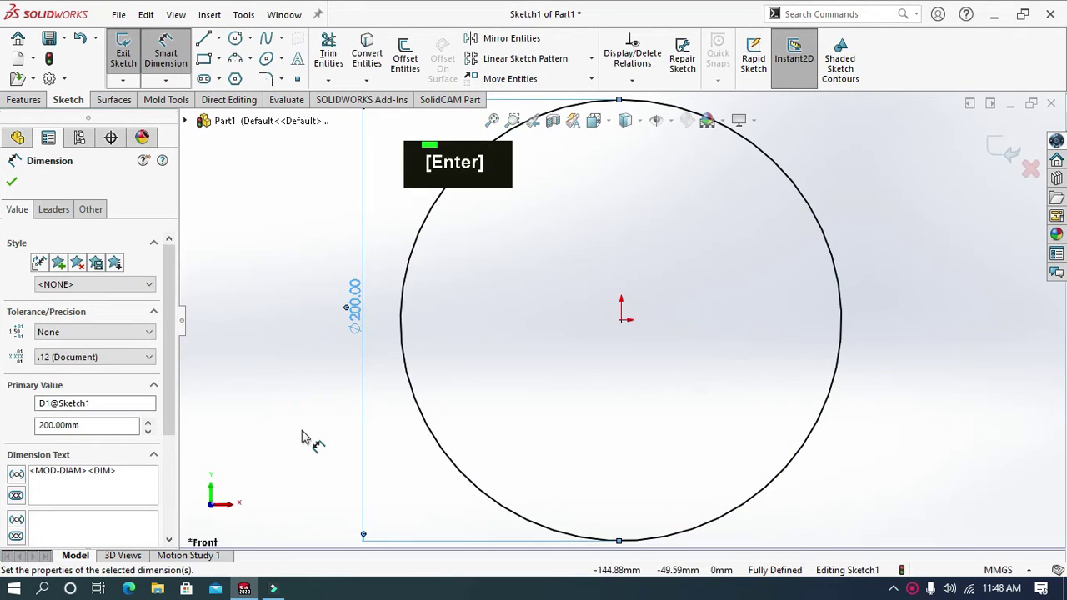
Sketch a small circle dimensioned 60 mm from the origin with an 8 mm diameter
{"action": "scroll", "scroll_direction": "up", "scroll_amount": 3}
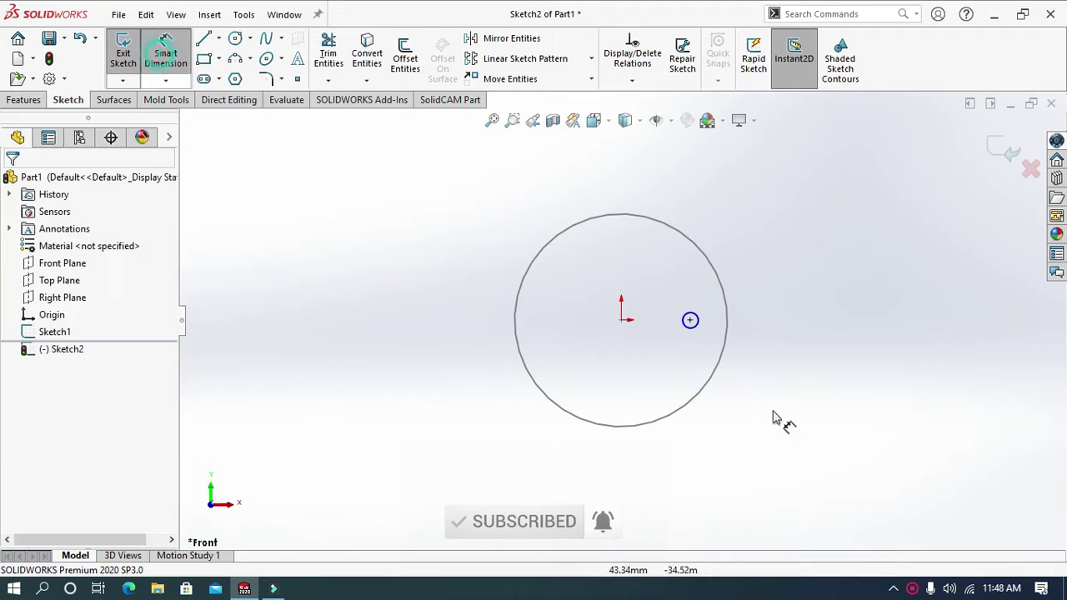
{"action": "scroll", "scroll_direction": "up", "scroll_amount": 3}
{"action": "scroll", "scroll_direction": "down", "scroll_amount": 3}
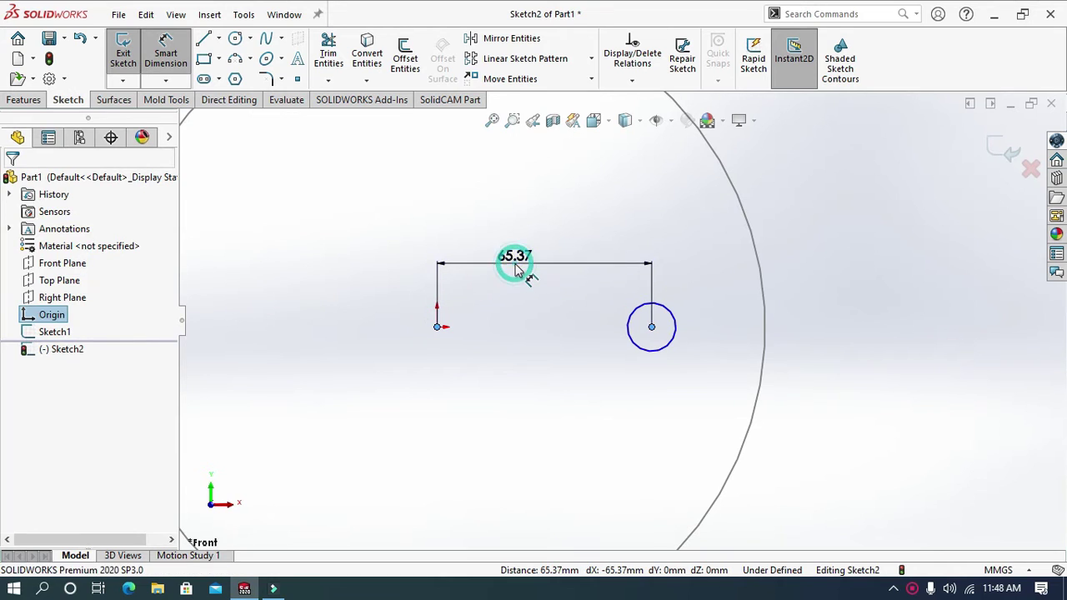
{"action": "type", "text": "60"}
{"action": "key", "text": "Return"}
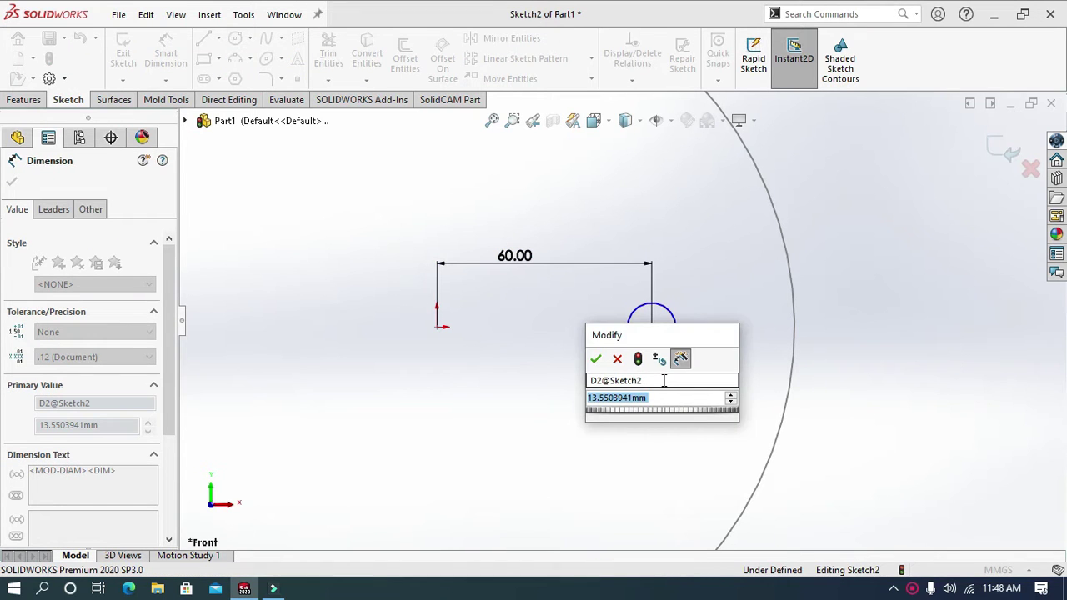
{"action": "type", "text": "8"}
{"action": "key", "text": "Return"}
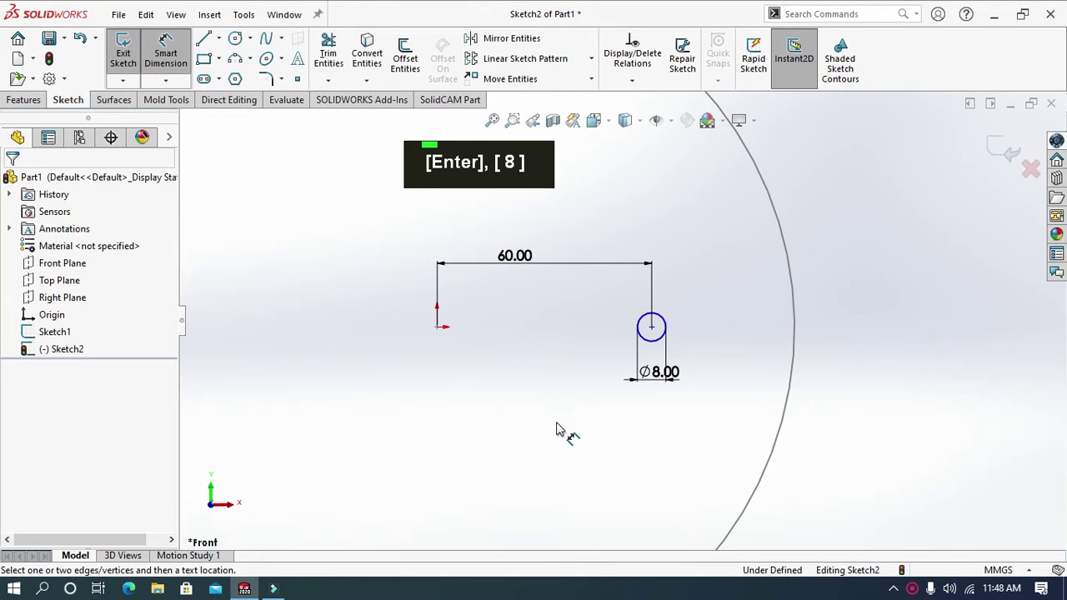
Add a horizontal relation between the circle's centre and the origin
{"action": "key", "text": "Escape"}
{"action": "key", "text": "Escape"}
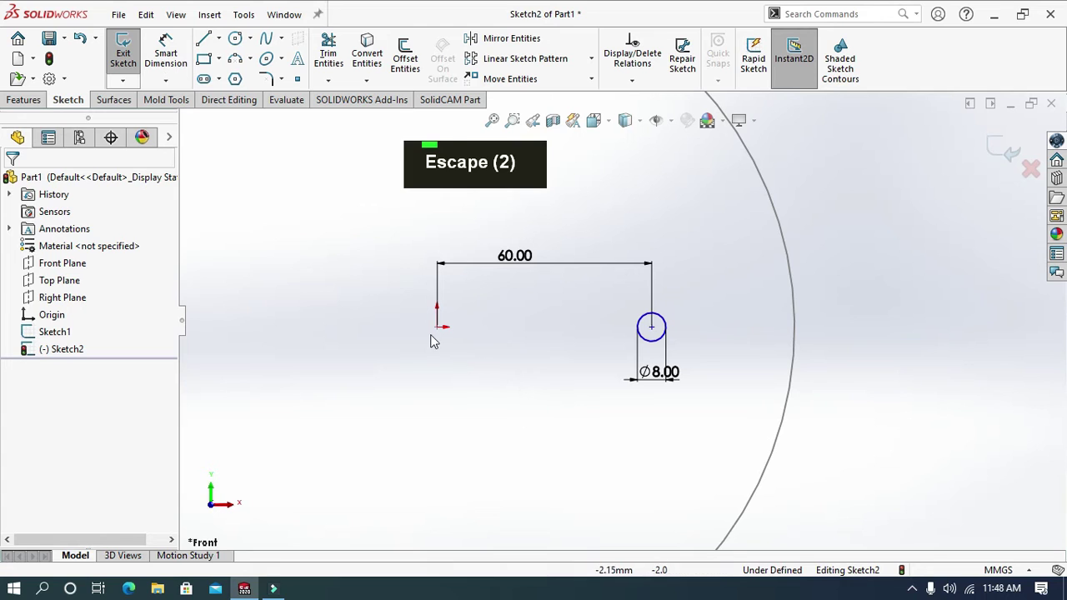
{"action": "left_click", "coordinate": [440, 331]}
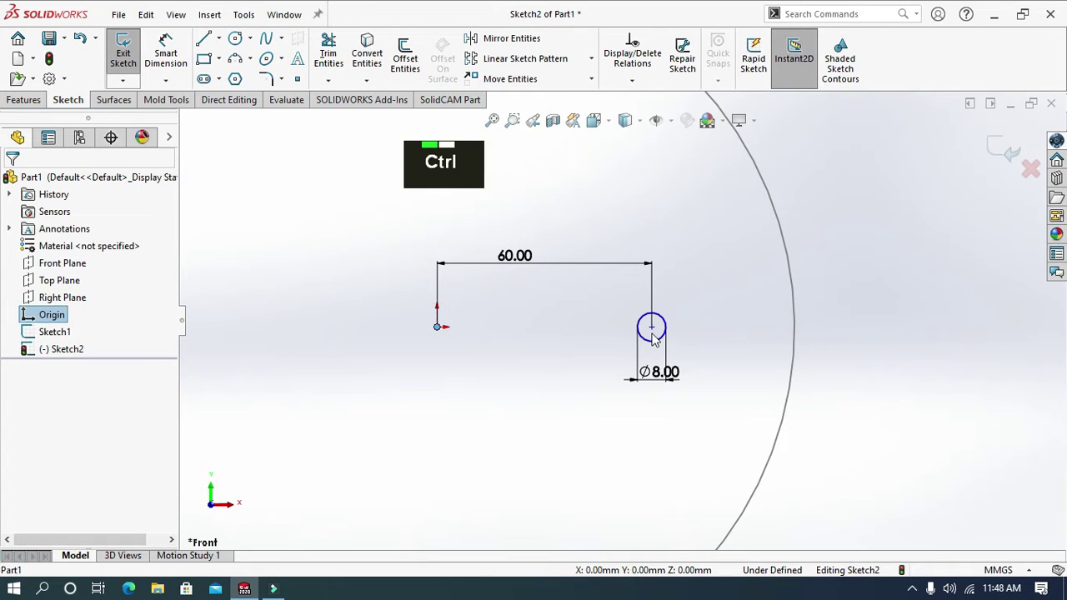
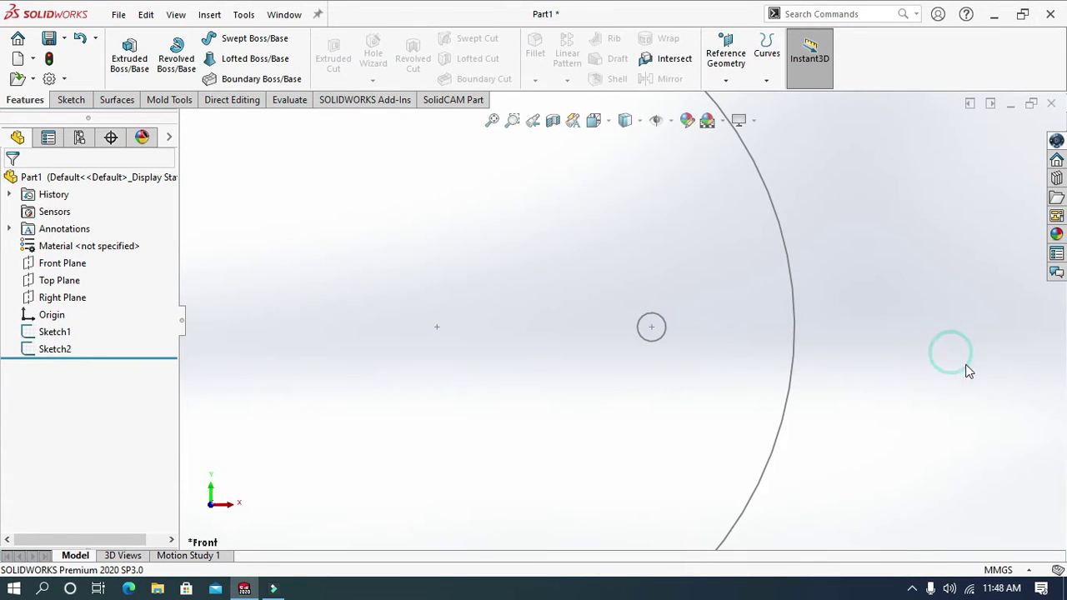
Sweep Sketch2 along Sketch1 with a twist value of 10 revolutions
{"action": "scroll", "scroll_direction": "up", "scroll_amount": 3}
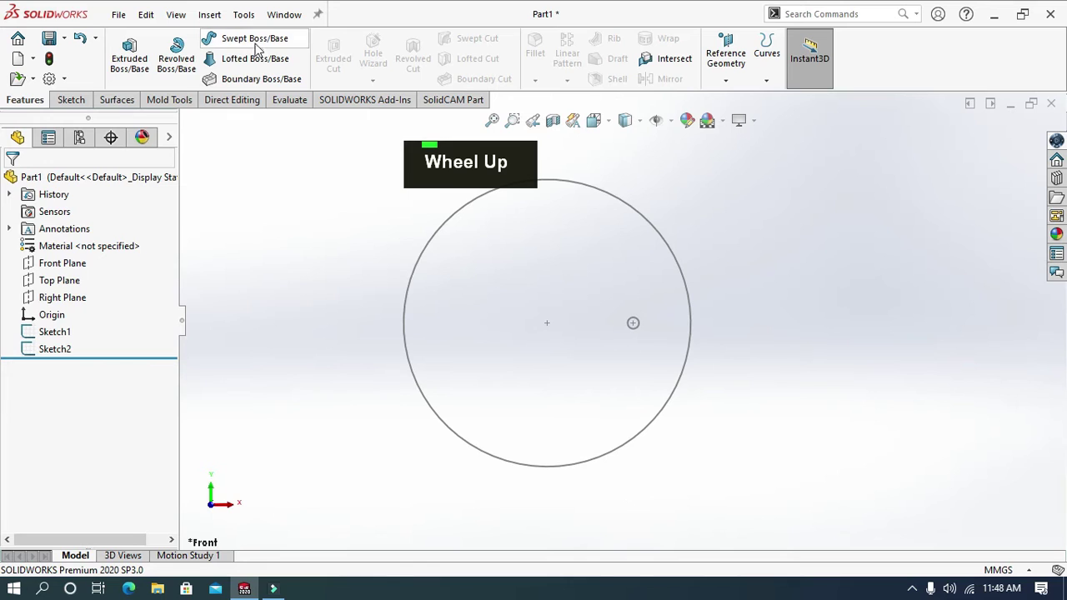
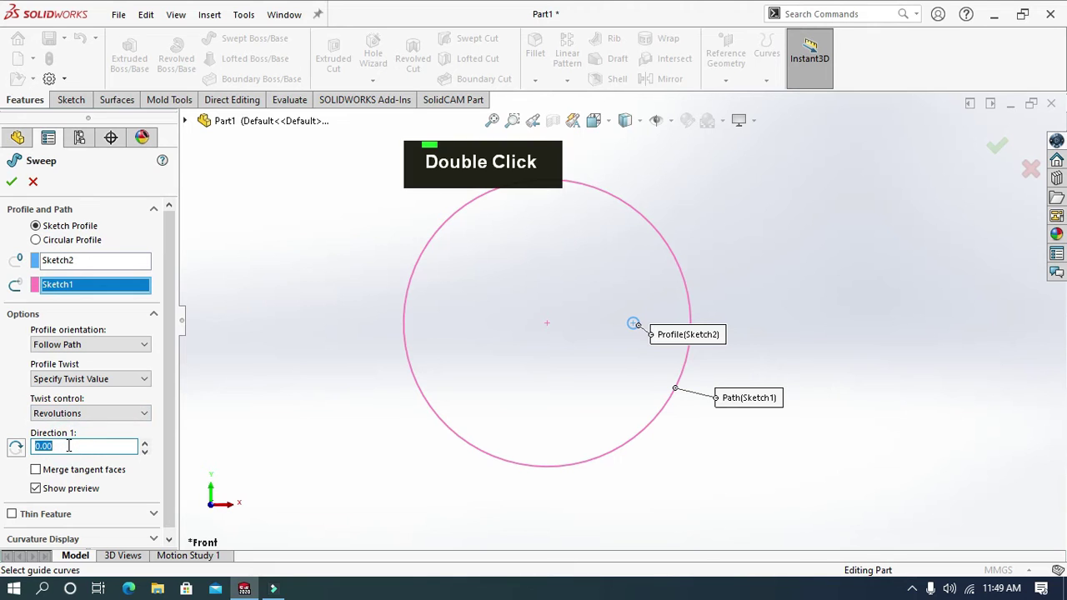
{"action": "type", "text": "10"}
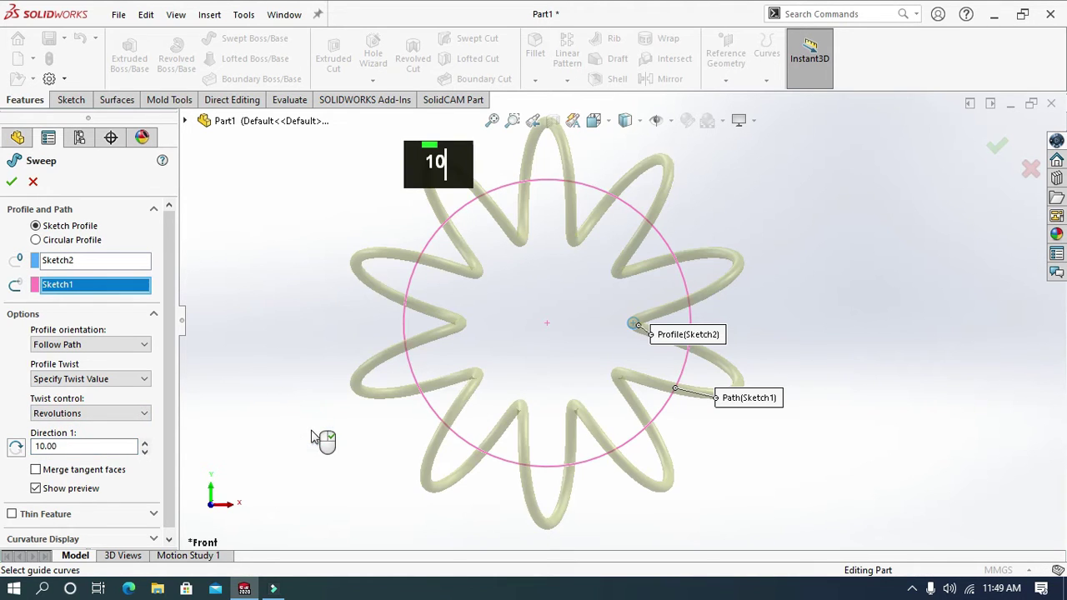
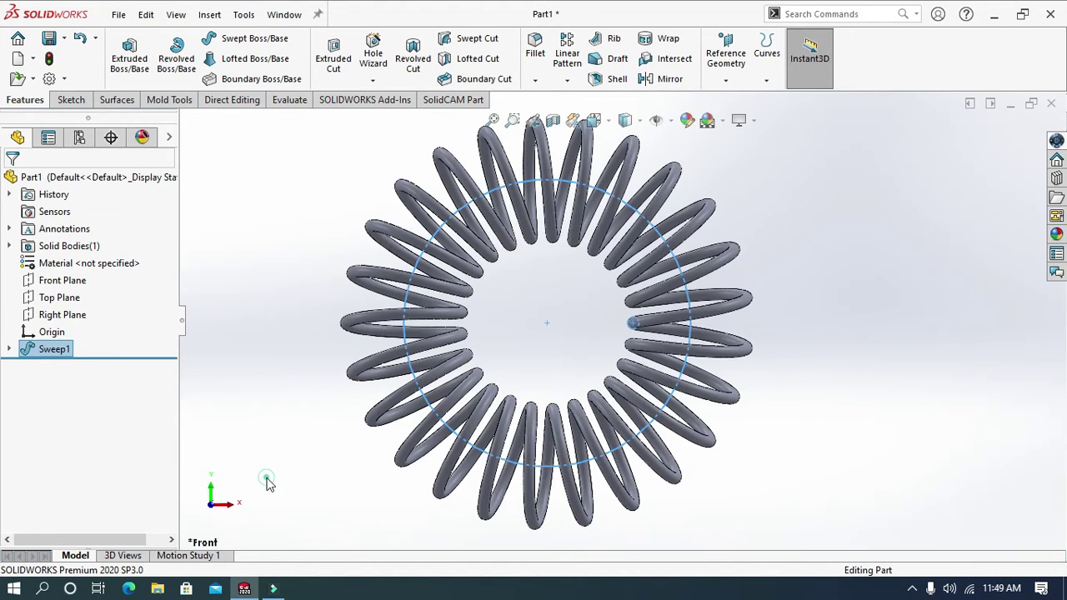
Orbit the swept spring to view it at an angle and apply a red appearance to Sweep1
{"action": "middle_click", "coordinate": [273, 476]}
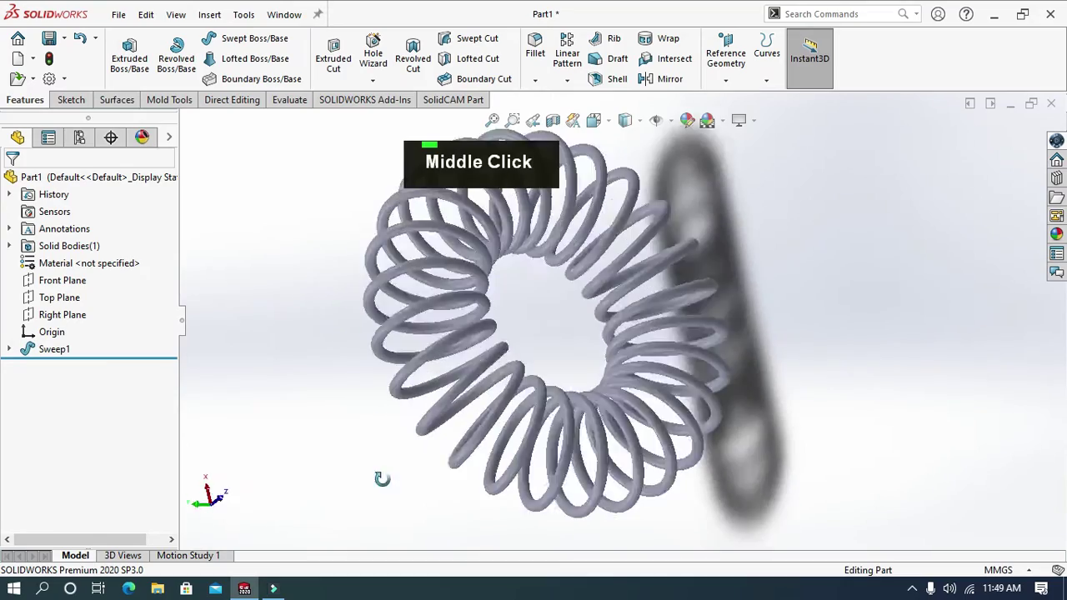
{"action": "scroll", "scroll_direction": "up", "scroll_amount": 3}
{"action": "scroll", "scroll_direction": "down", "scroll_amount": 3}
{"action": "middle_click", "coordinate": [807, 45]}
{"action": "scroll", "scroll_direction": "up", "scroll_amount": 3}
{"action": "scroll", "scroll_direction": "down", "scroll_amount": 3}
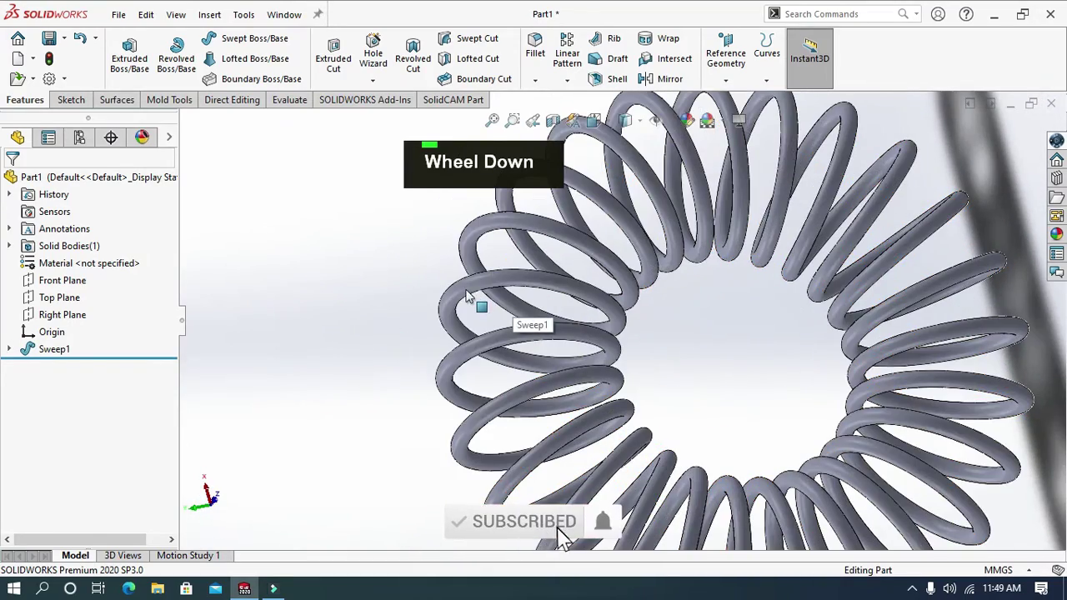
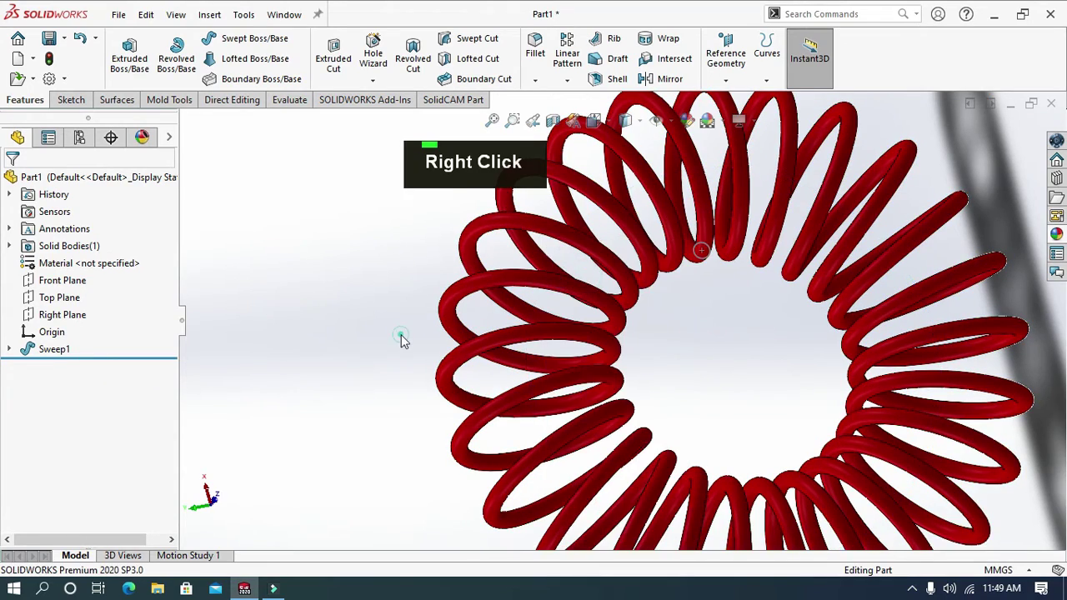
Turn the red spring back toward a front view and reveal Sweep1's profile and path sketches
{"action": "scroll", "scroll_direction": "up", "scroll_amount": 3}
{"action": "middle_click", "coordinate": [427, 350]}
{"action": "scroll", "scroll_direction": "up", "scroll_amount": 3}
{"action": "scroll", "scroll_direction": "down", "scroll_amount": 3}
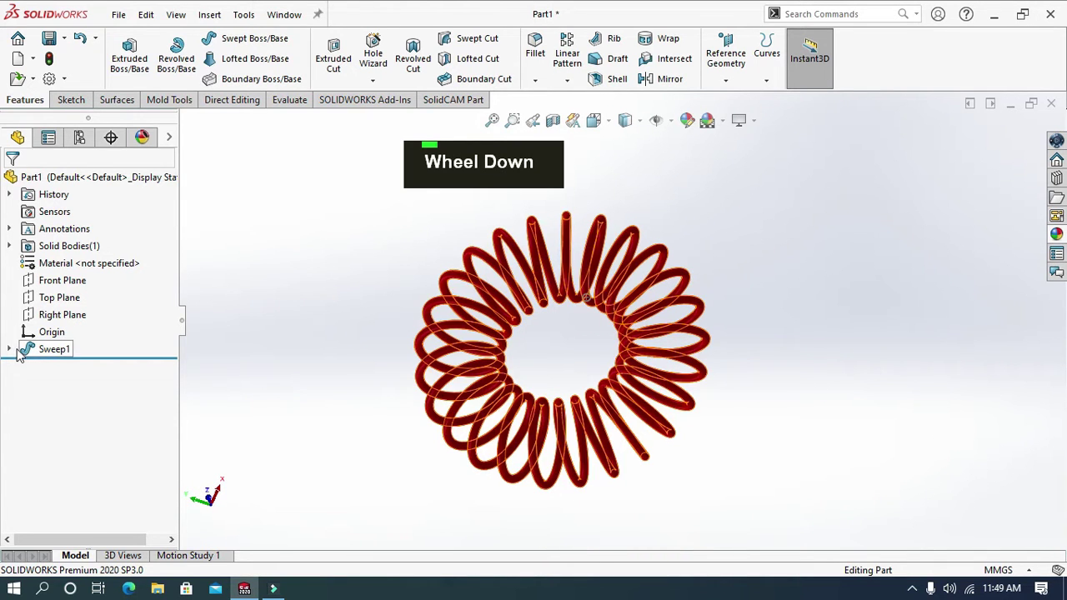
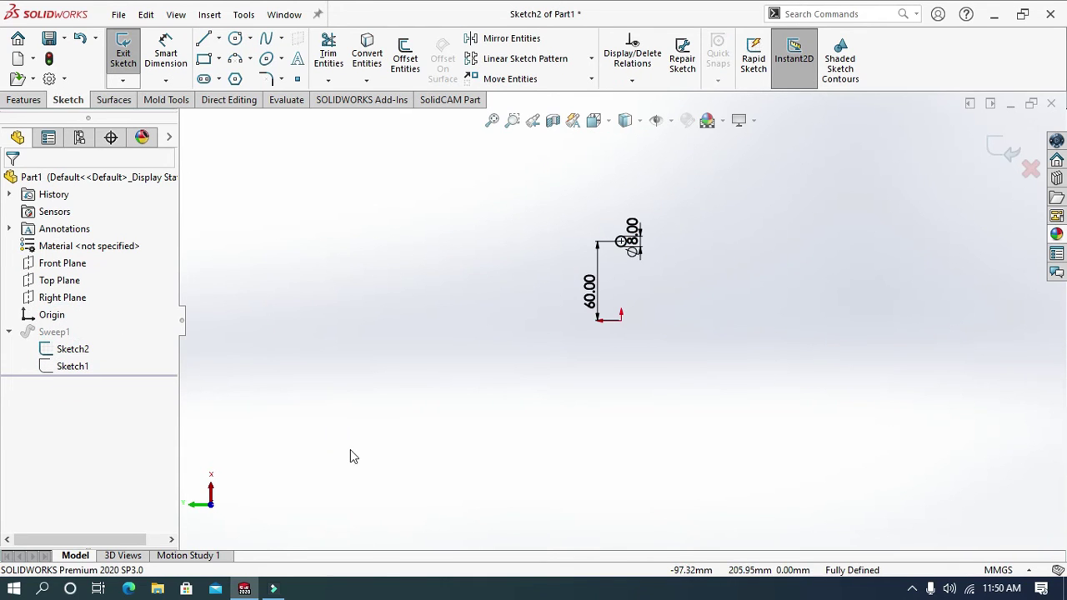
Edit Sketch2 and delete the Horizontal relation on the circle's centre point
{"action": "middle_click", "coordinate": [447, 433]}
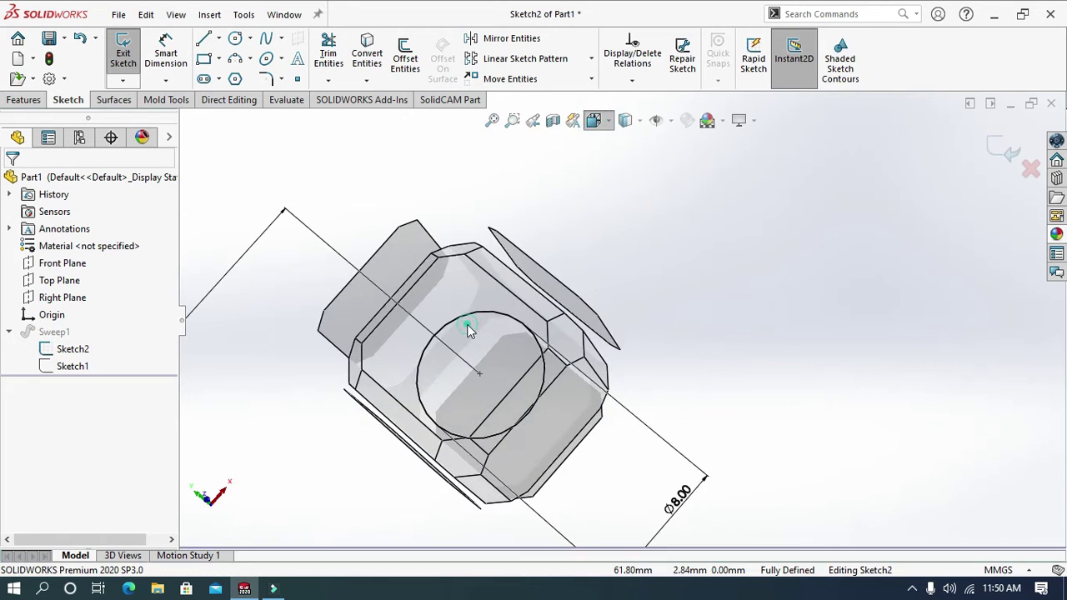
{"action": "scroll", "scroll_direction": "up", "scroll_amount": 3}
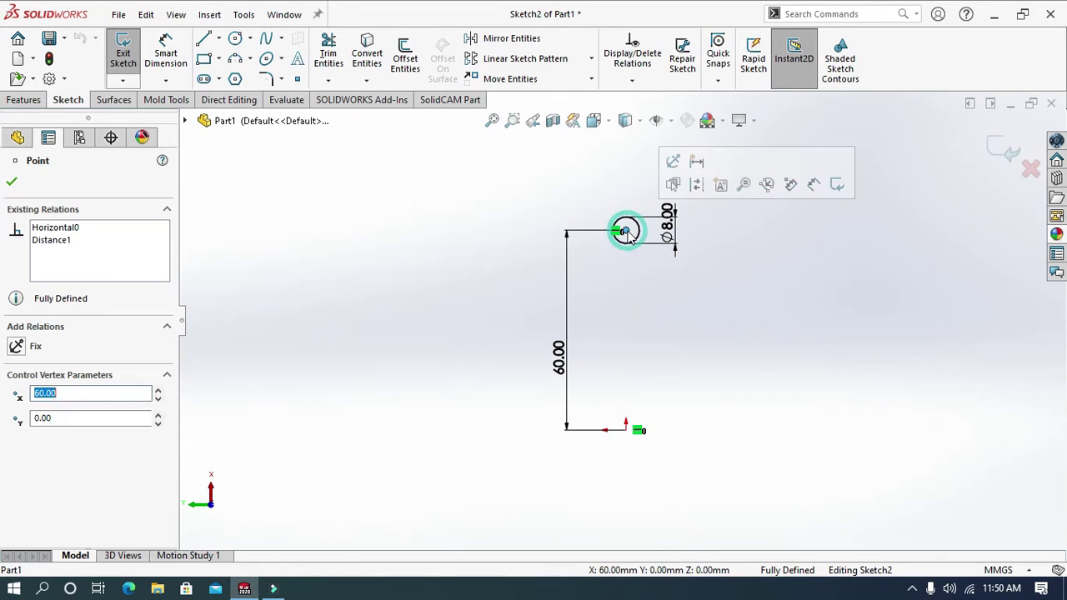
{"action": "right_click", "coordinate": [74, 232]}
{"action": "double_click", "coordinate": [375, 313]}
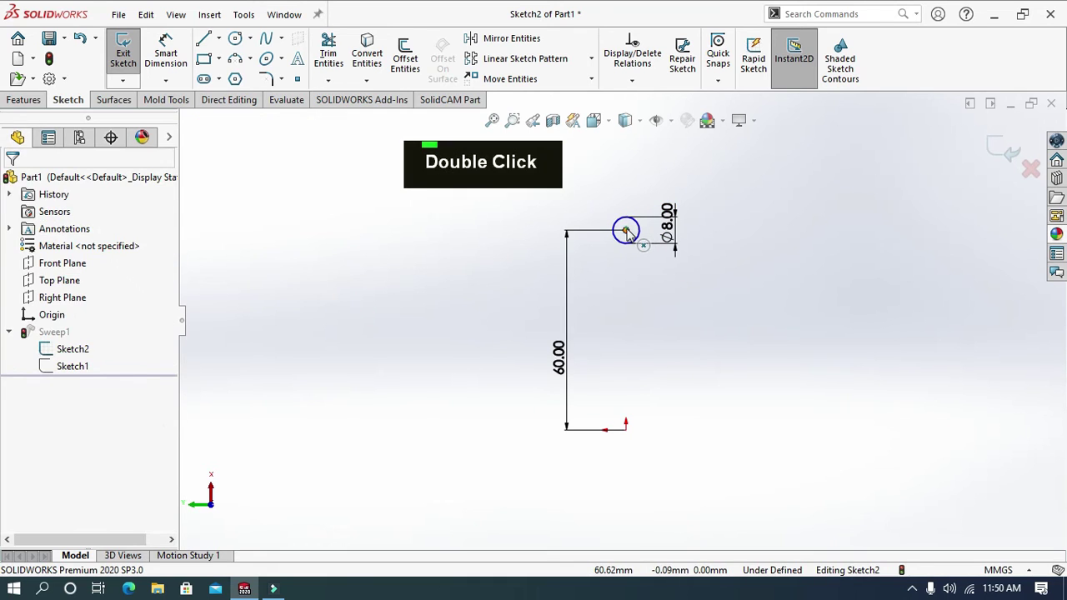
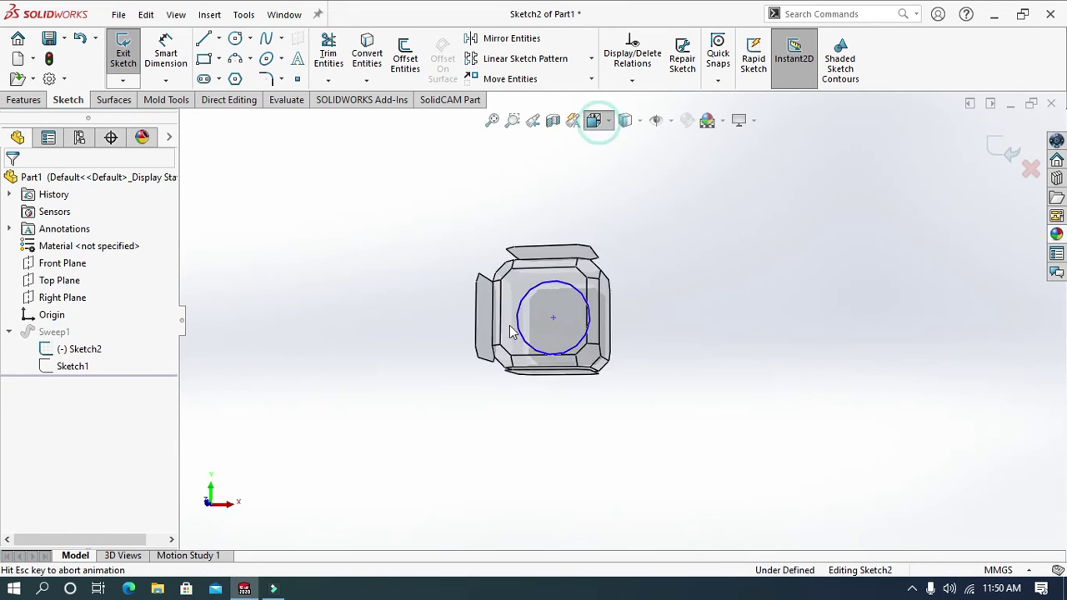
Reposition the circle centre to X 0, Y 60, exit the sketch and rebuild the red spring
{"action": "scroll", "scroll_direction": "up", "scroll_amount": 3}
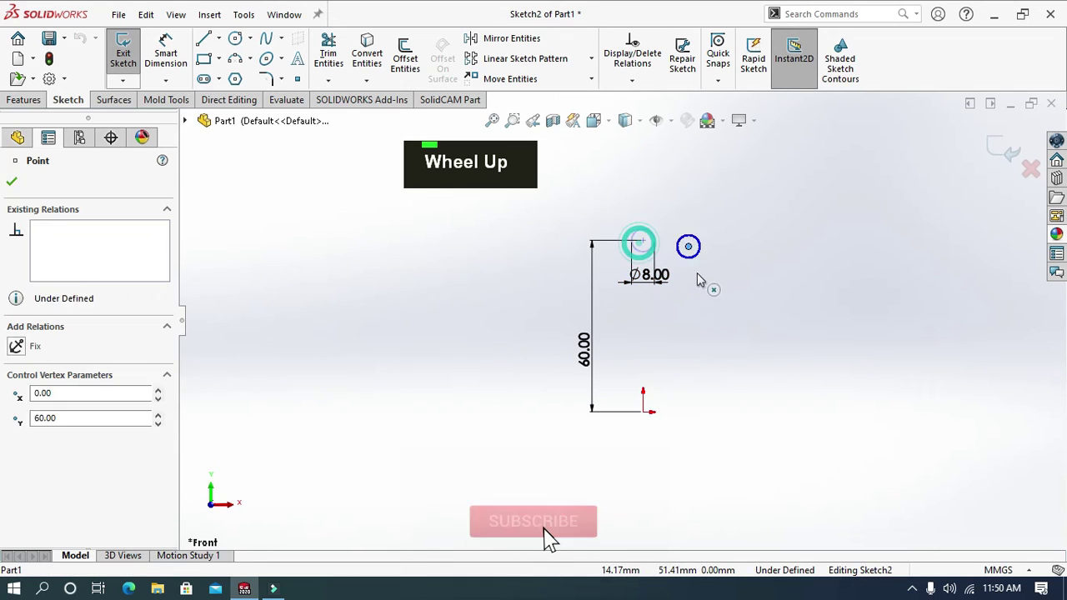
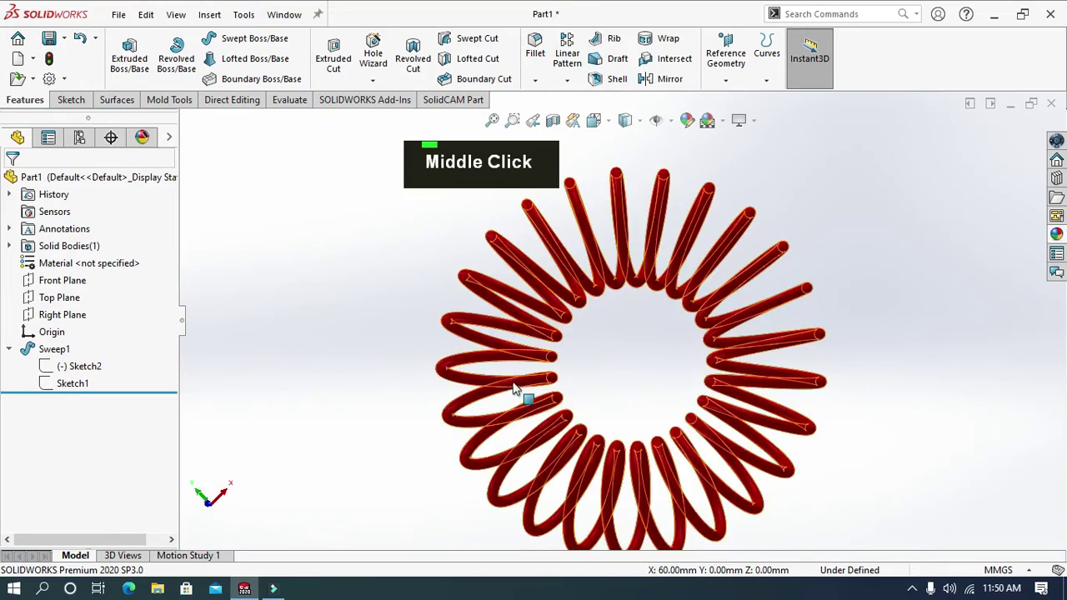
{"action": "scroll", "scroll_direction": "down", "scroll_amount": 3}
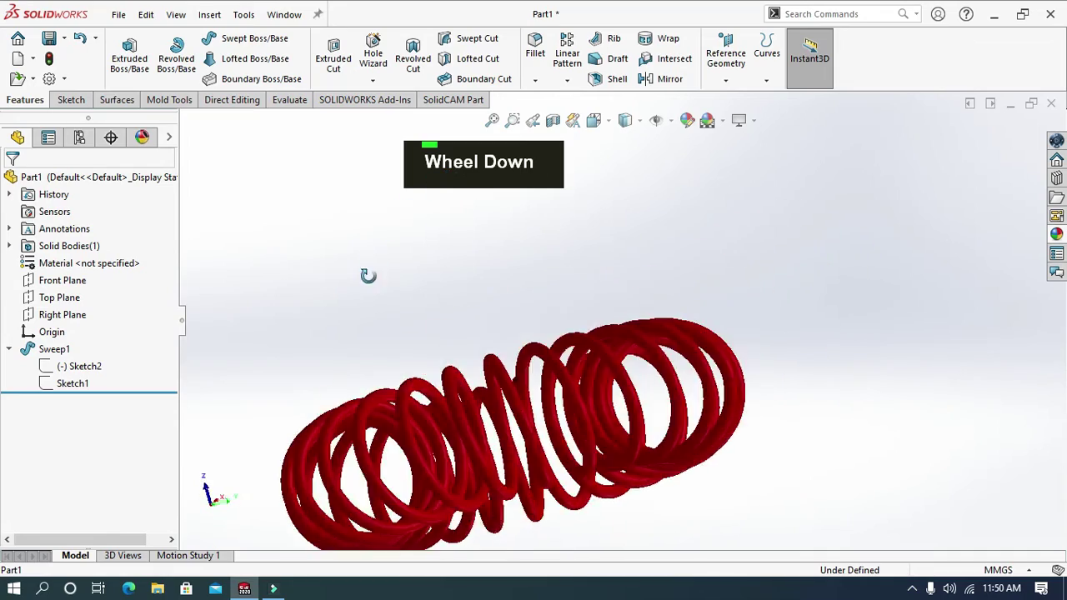